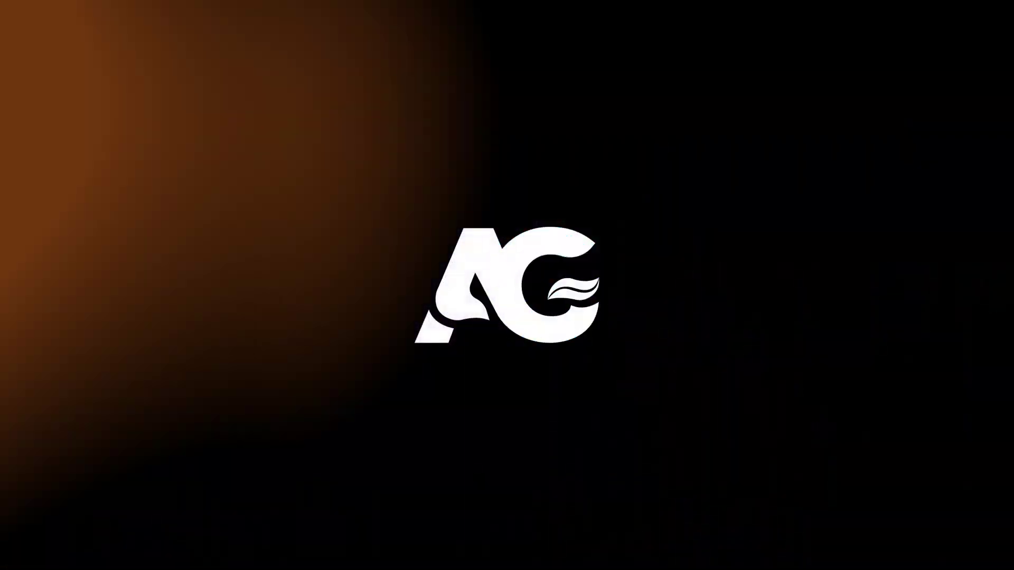
# Add the text layer 'MINIMAL TITLE' in bold orange Poppins and scale it to 271%
pyautogui.click(418, 90)
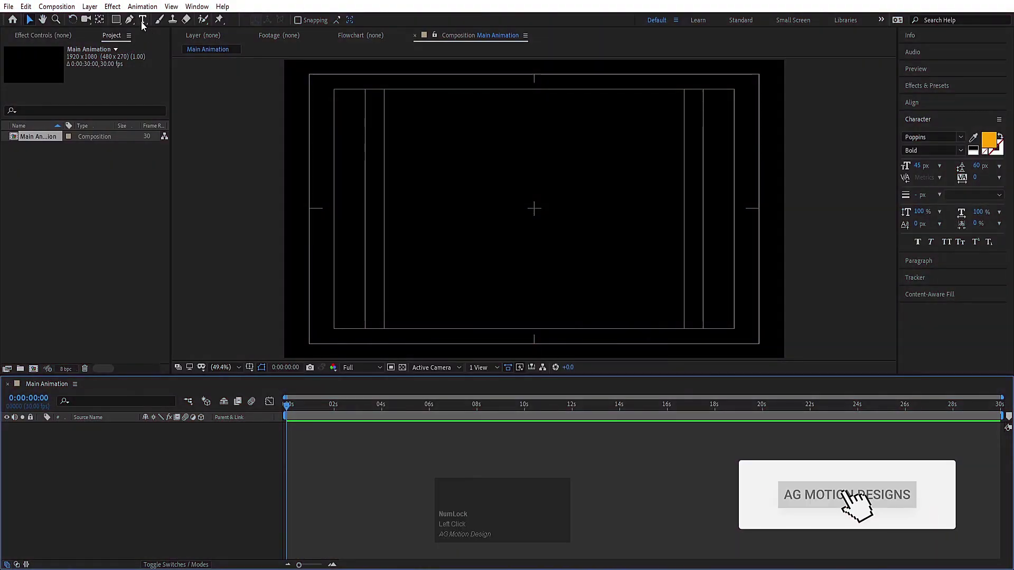
pyautogui.click(849, 502)
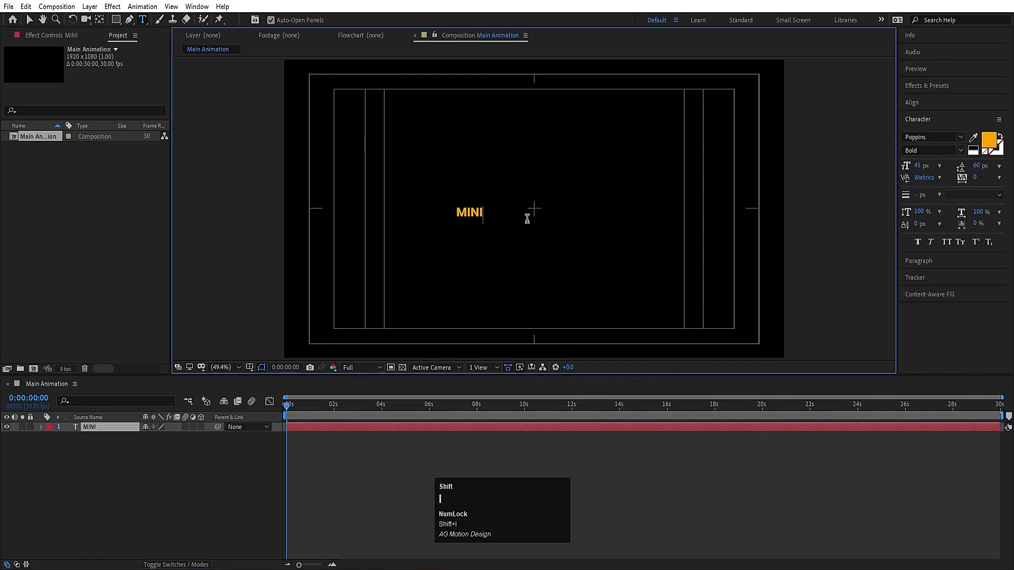
pyautogui.press('space')
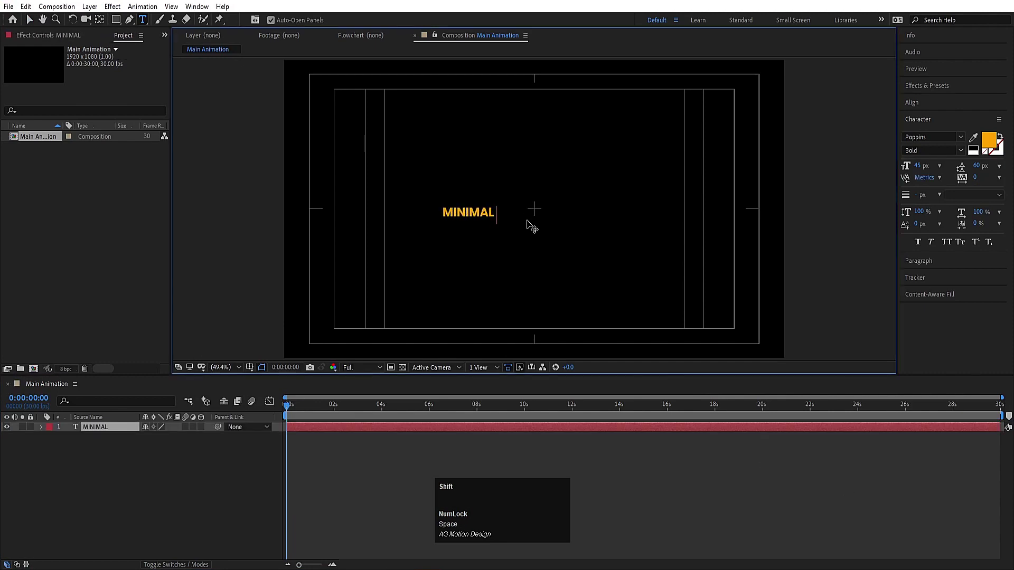
pyautogui.click(209, 460)
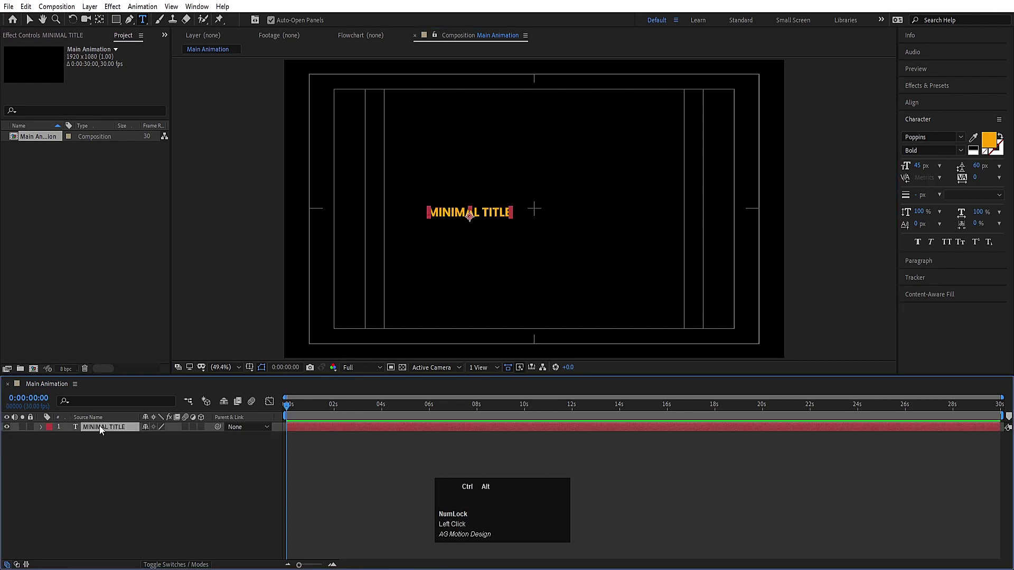
pyautogui.press('ctrl+alt+Home')
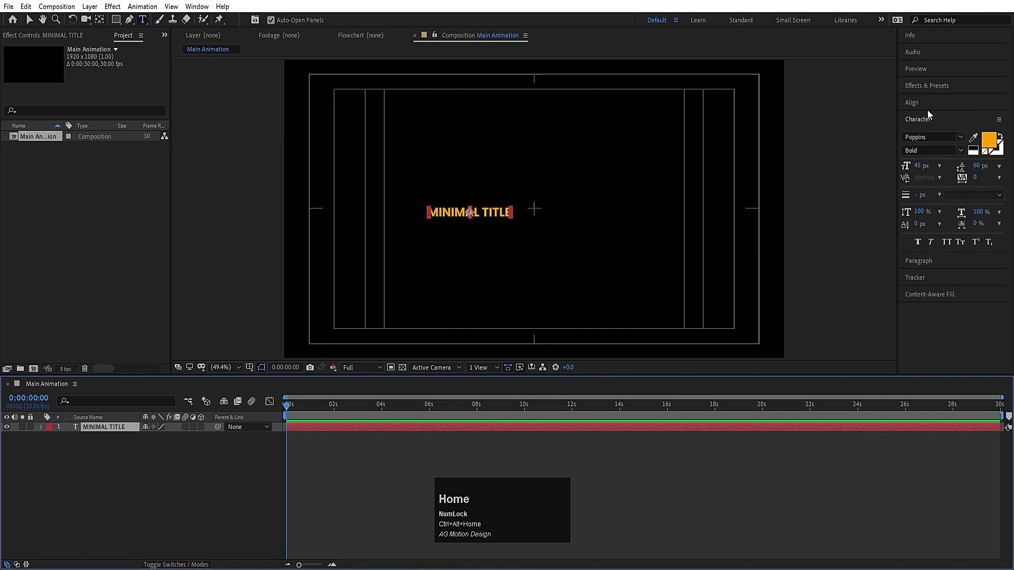
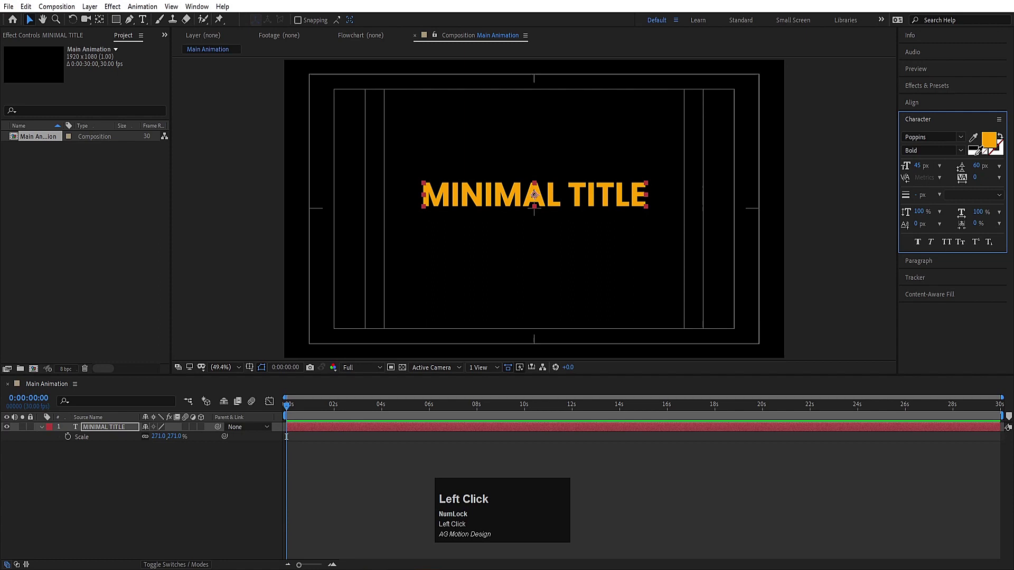
# Make the title white and duplicate it as a second line reading 'ANIMATION'
pyautogui.click(979, 158)
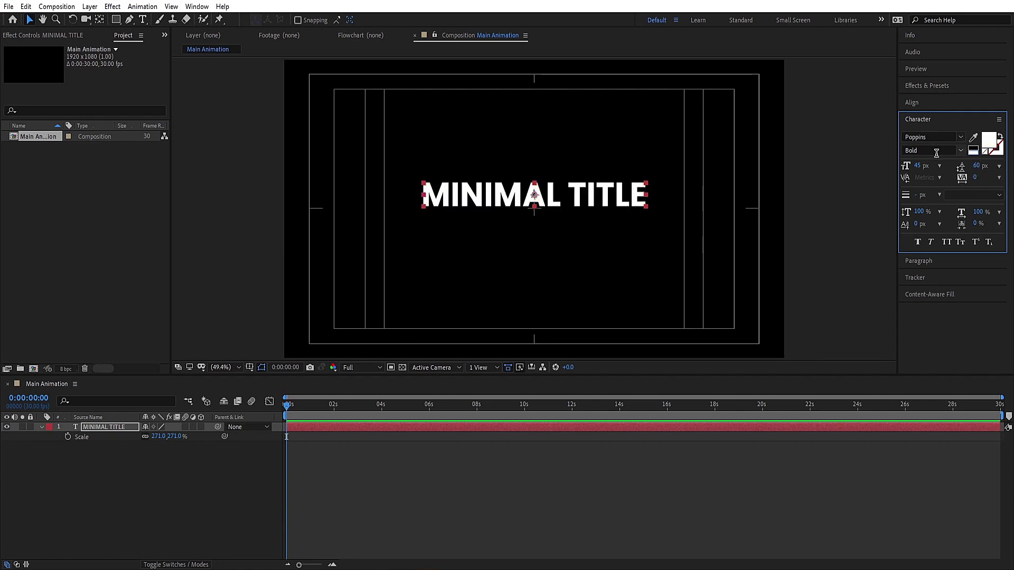
pyautogui.click(126, 443)
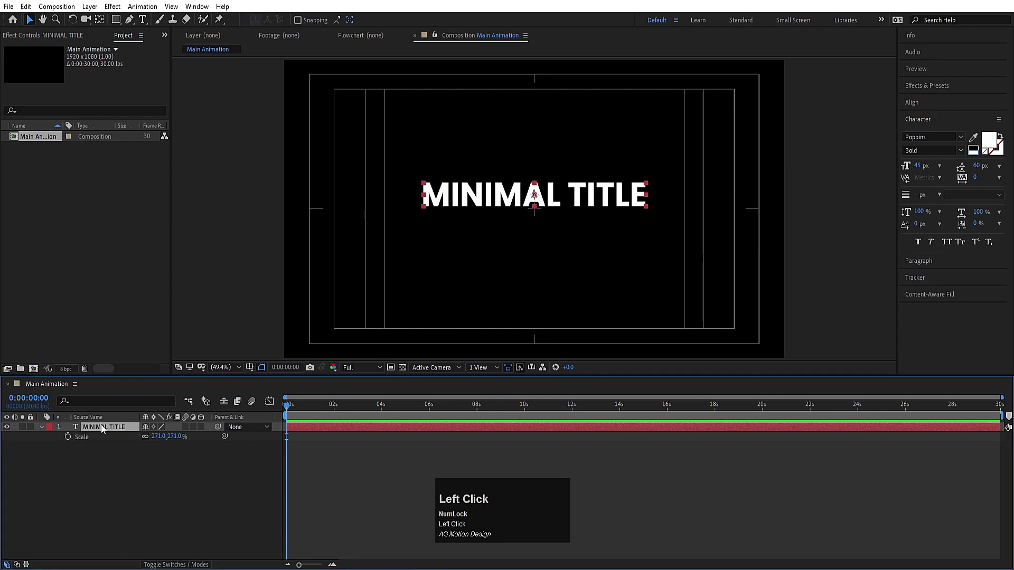
pyautogui.press('ctrl+d')
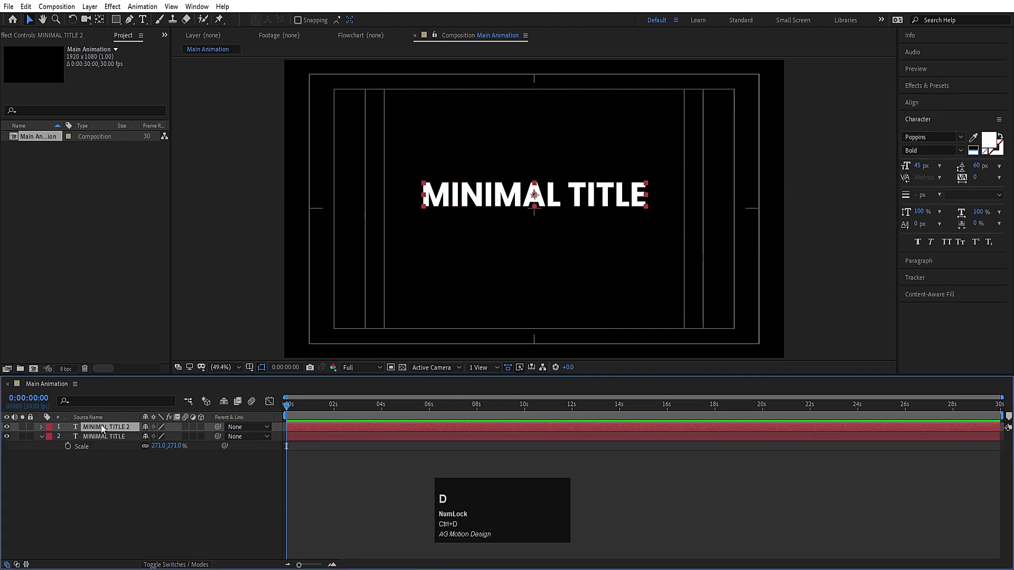
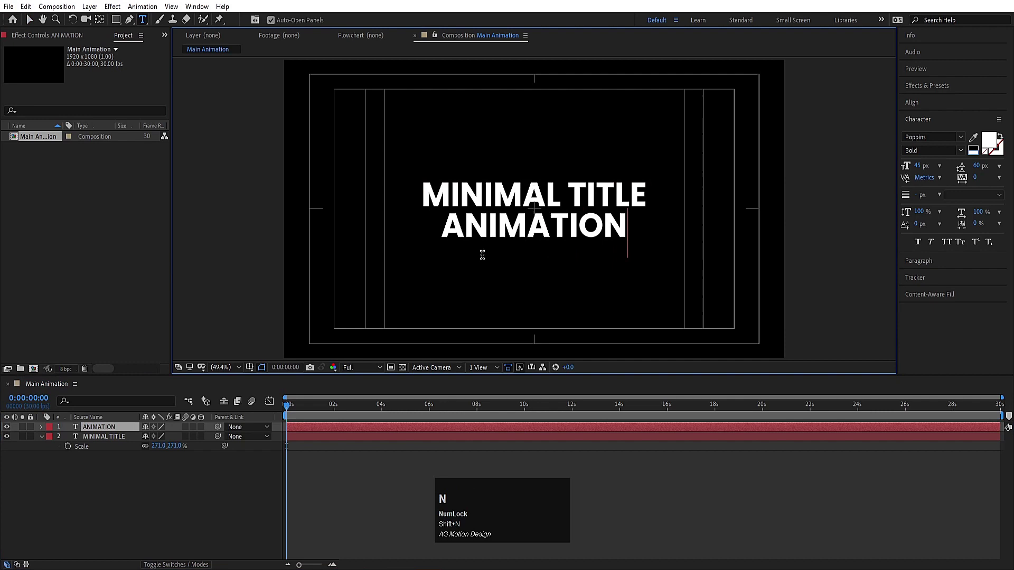
pyautogui.press('ctrl+a')
# Set ANIMATION to Light weight and nudge it up closer beneath the title
pyautogui.click(963, 155)
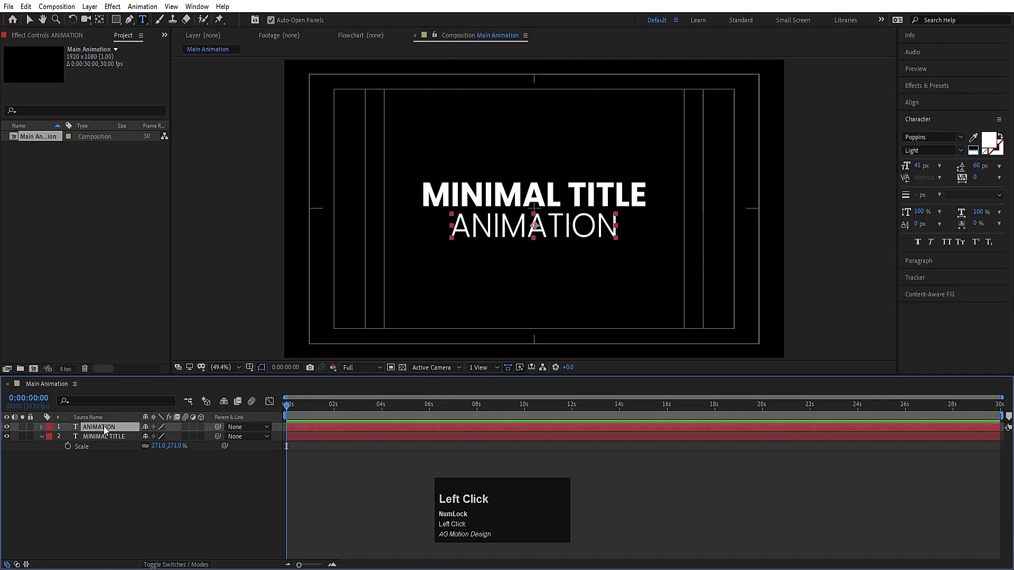
pyautogui.press('ctrl+alt+Home')
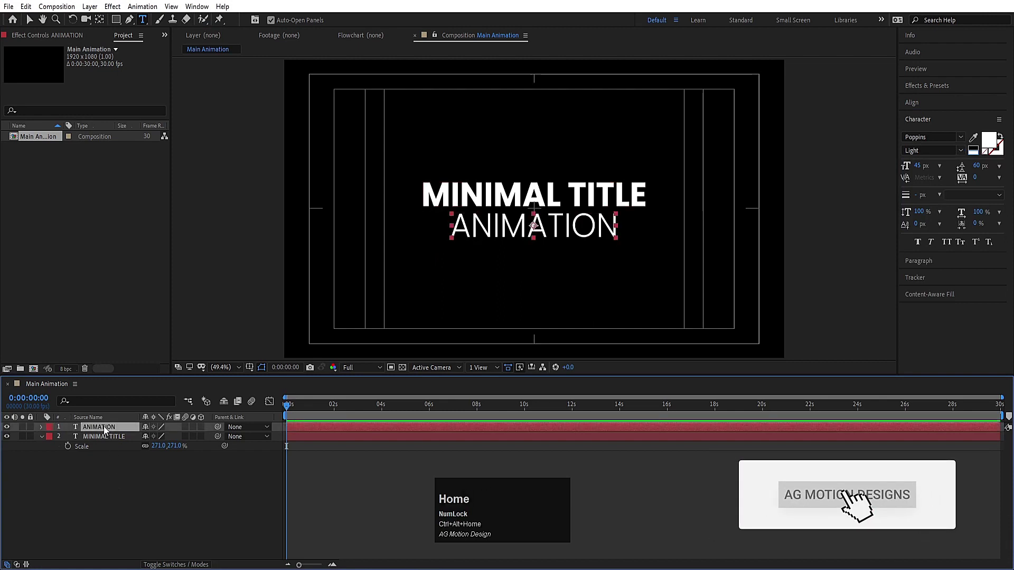
pyautogui.press('Up')
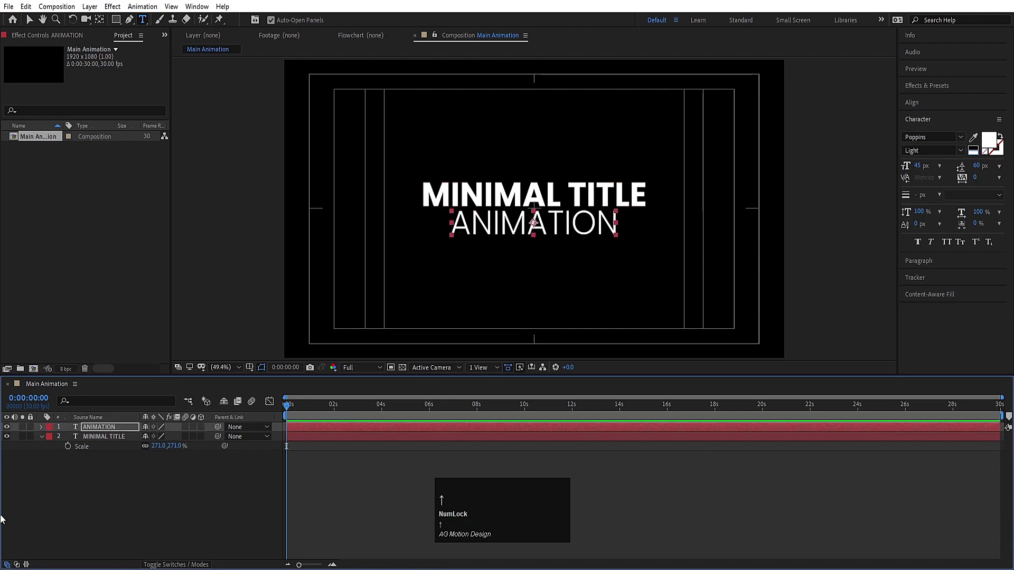
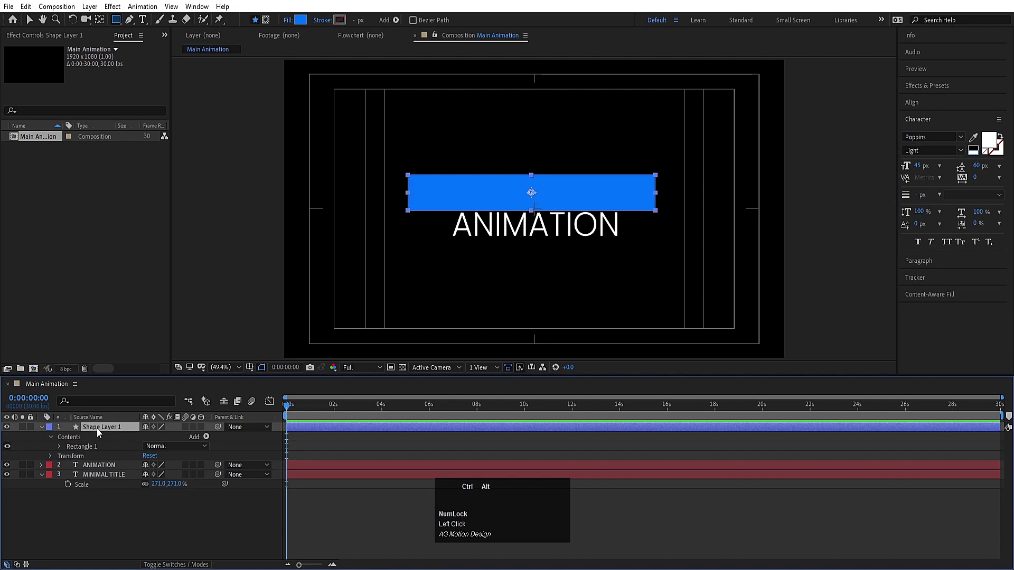
# Move the blue rectangle Shape Layer 1 beneath both text layers and reveal its Scale property
pyautogui.press('ctrl+alt+Home')
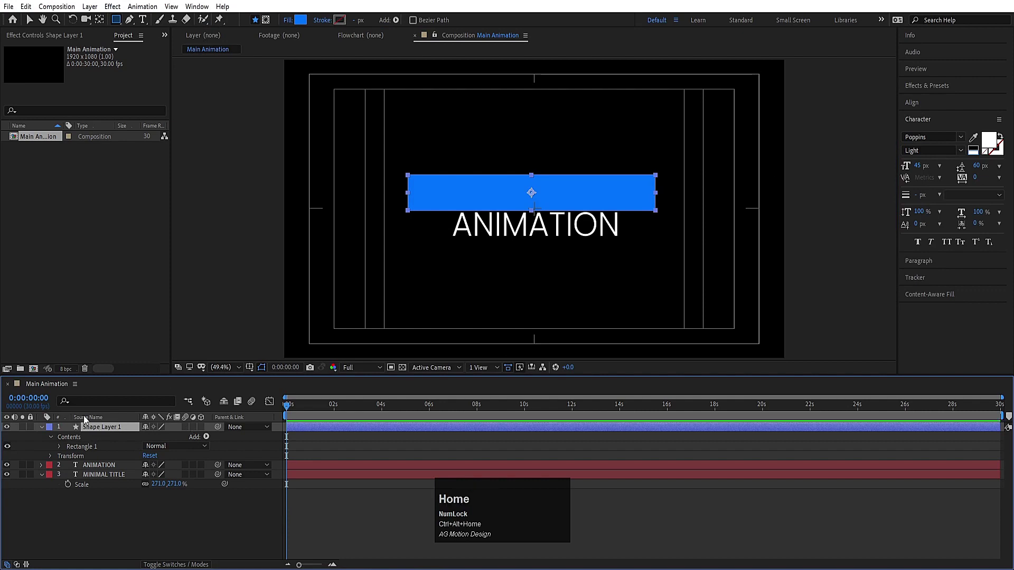
pyautogui.moveTo(112, 430); pyautogui.dragTo(106, 469)
pyautogui.press('Down')
pyautogui.press('Right')
pyautogui.press('Down')
pyautogui.press('Up')
pyautogui.click(109, 505)
pyautogui.press('s')
pyautogui.click(146, 469)
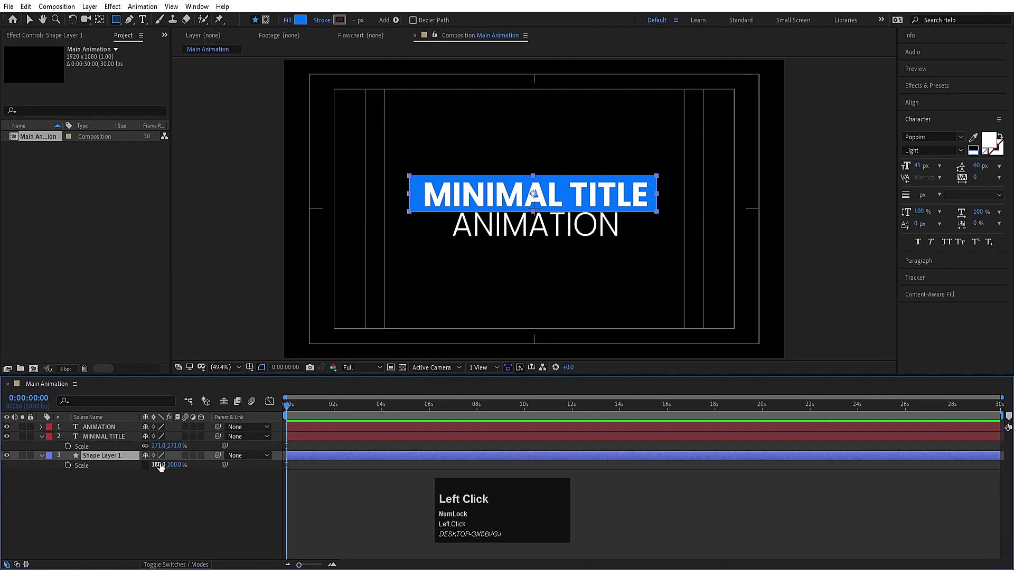
# Keyframe the blue bar's Scale from 0% at the start to 100% a few frames later
pyautogui.press('Return')
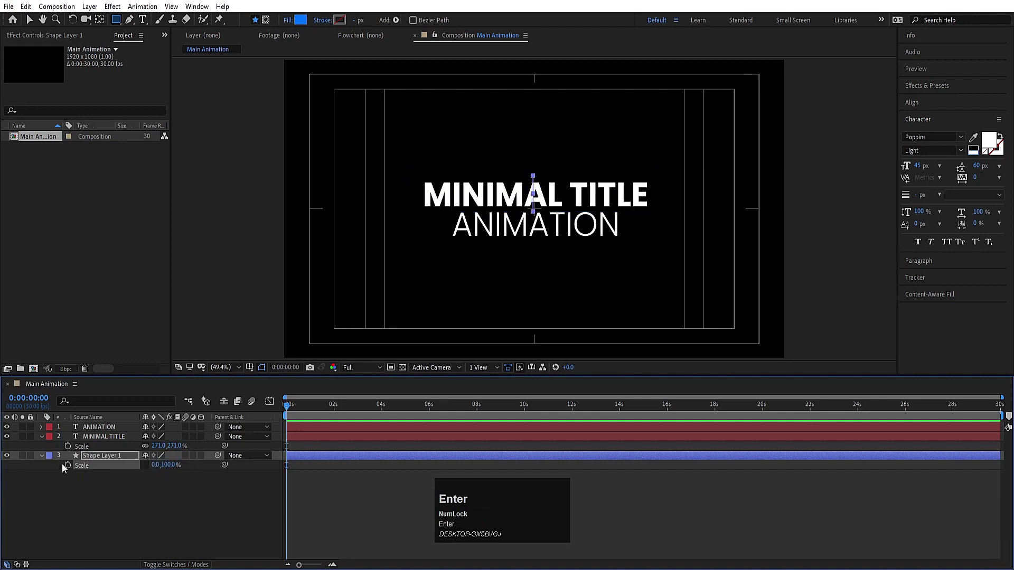
pyautogui.click(72, 467)
pyautogui.press('=')
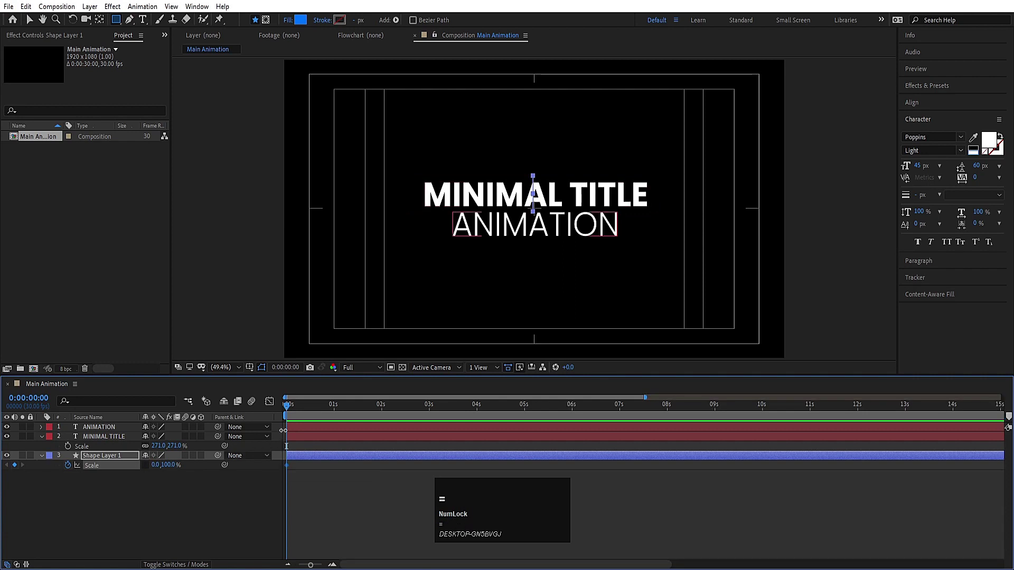
pyautogui.press('=')
pyautogui.click(446, 411)
pyautogui.press('Return')
# Ease the bar's scale keyframes and preview the growing animation
pyautogui.click(173, 501)
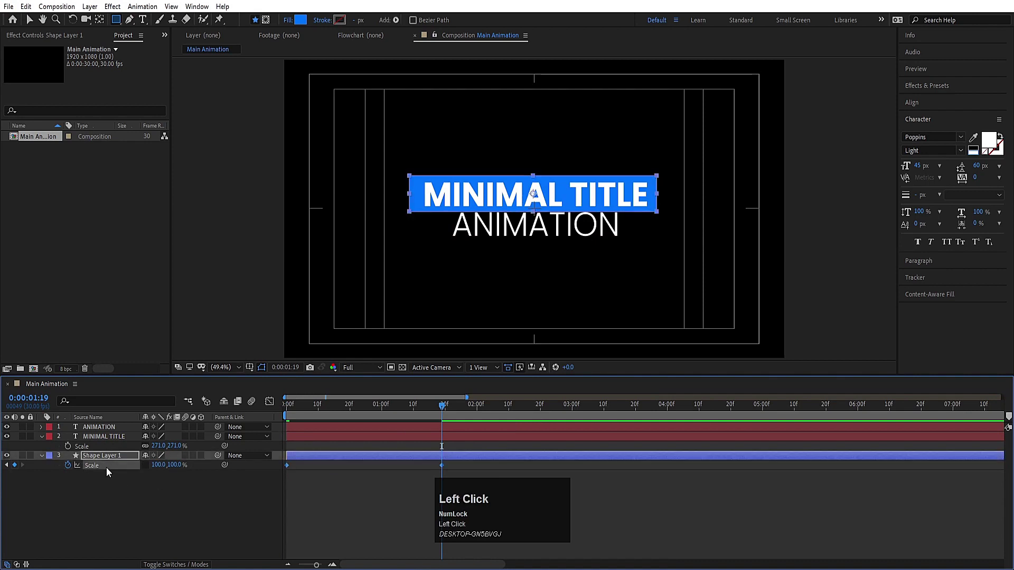
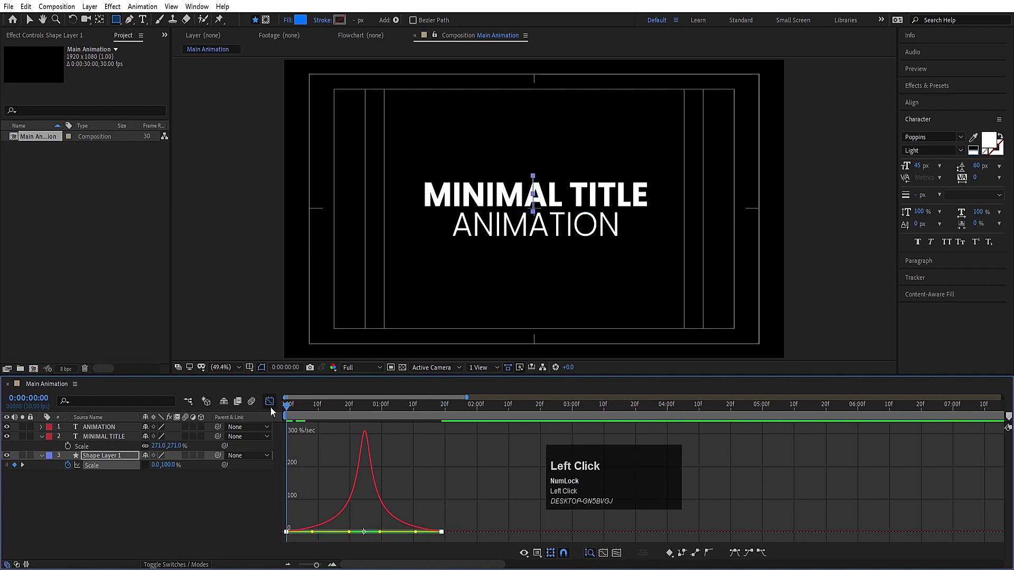
pyautogui.press('space')
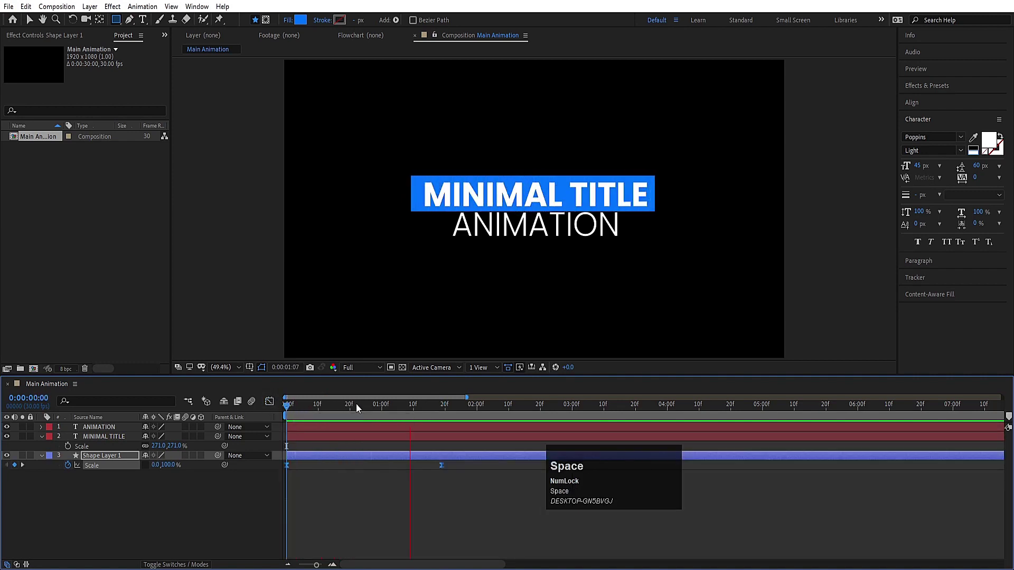
pyautogui.click(360, 408)
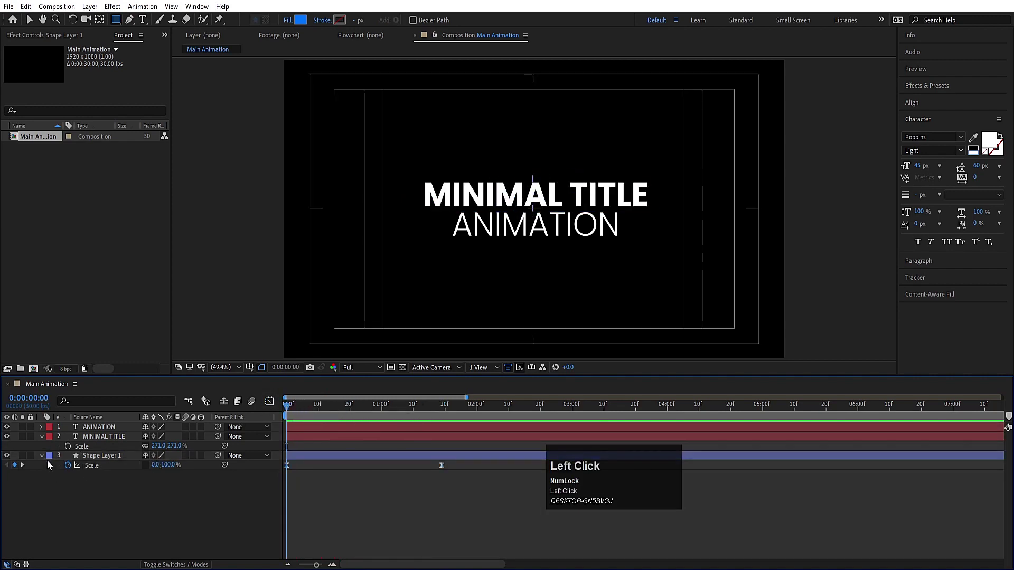
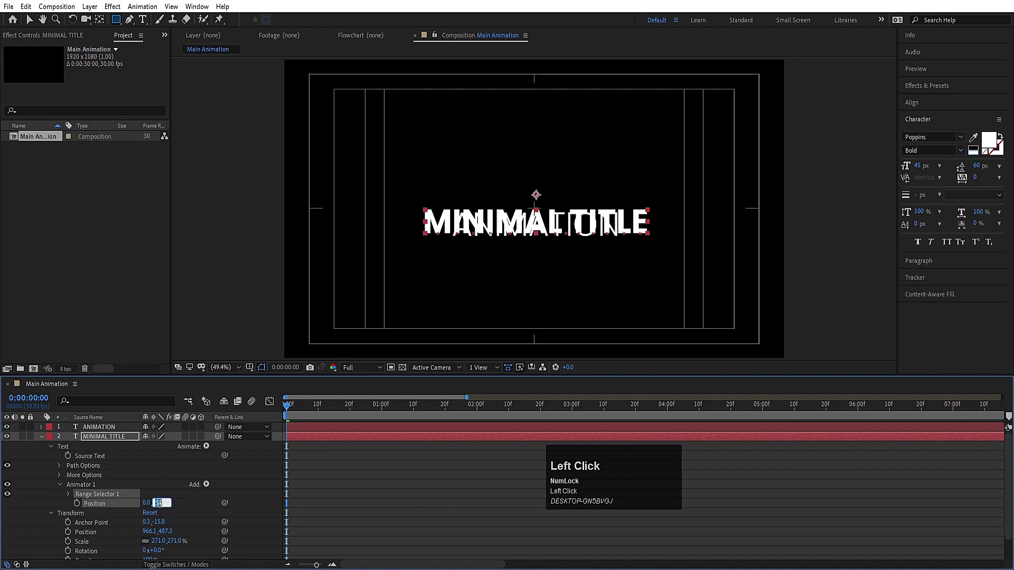
# Give MINIMAL TITLE a text animator with Position offset (0,40), Opacity 0% and Blur 50, keyframing Range Start
pyautogui.press('\\')
pyautogui.moveTo(72, 496); pyautogui.dragTo(302, 417)
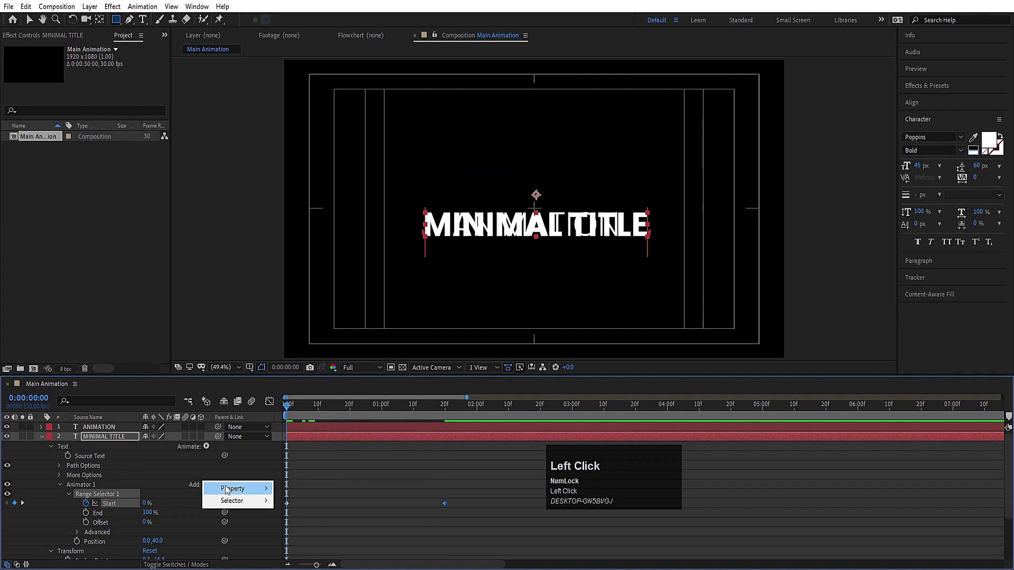
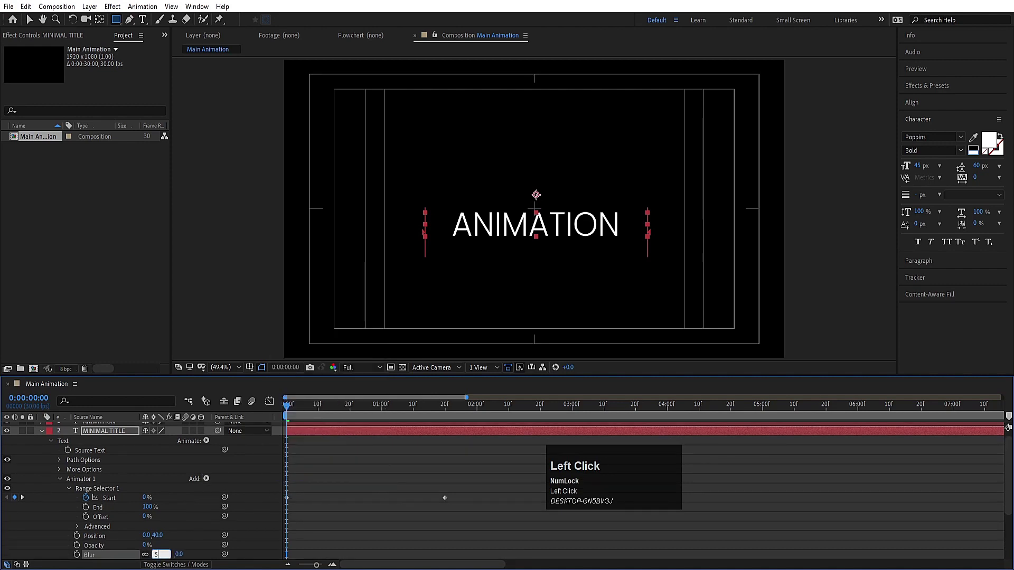
pyautogui.press('Return')
pyautogui.press('space')
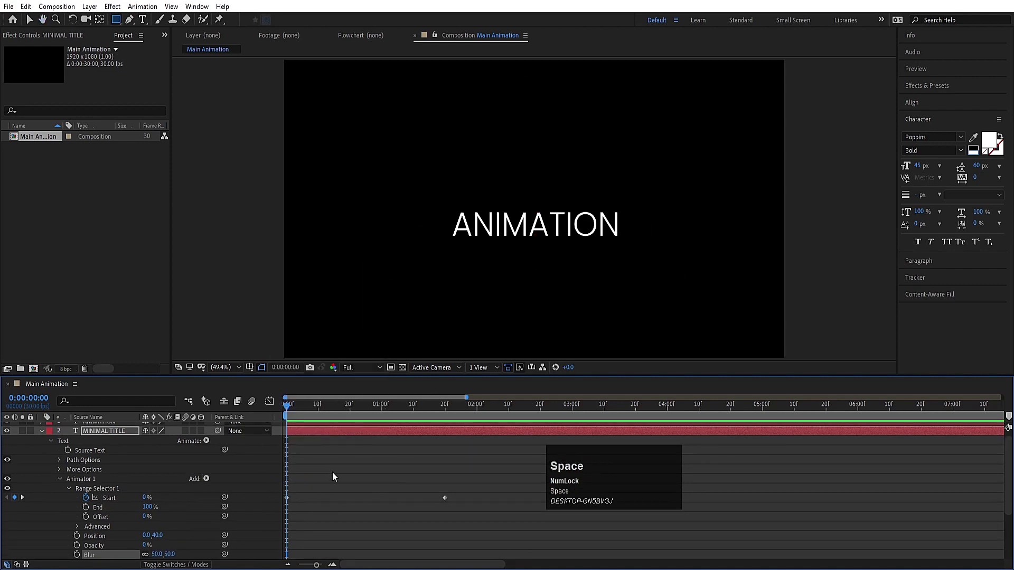
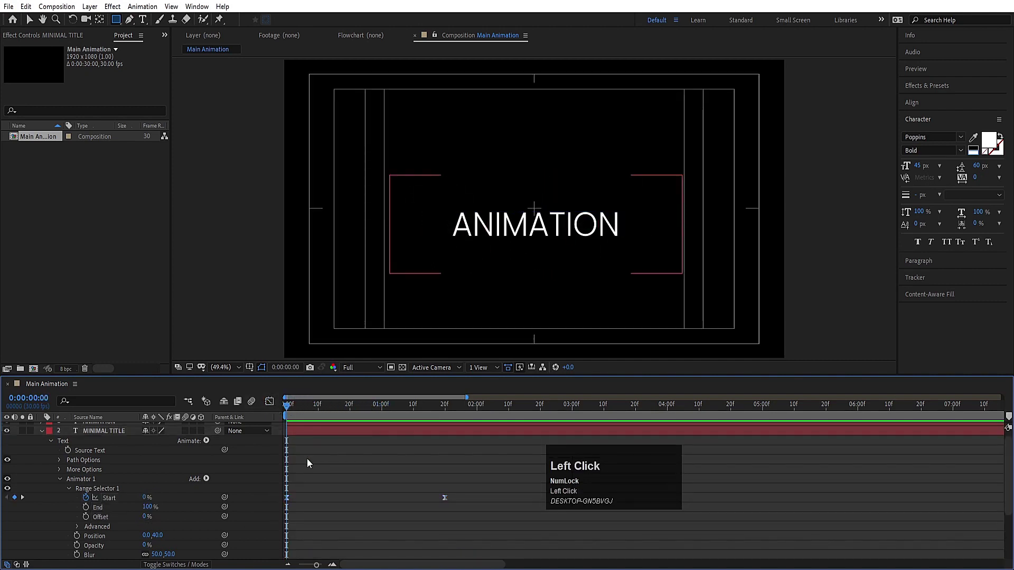
# Place the bar between the text layers and keyframe ANIMATION's Position sliding down from behind it
pyautogui.press('u')
pyautogui.press('u')
pyautogui.moveTo(107, 443); pyautogui.dragTo(109, 479)
pyautogui.press('p')
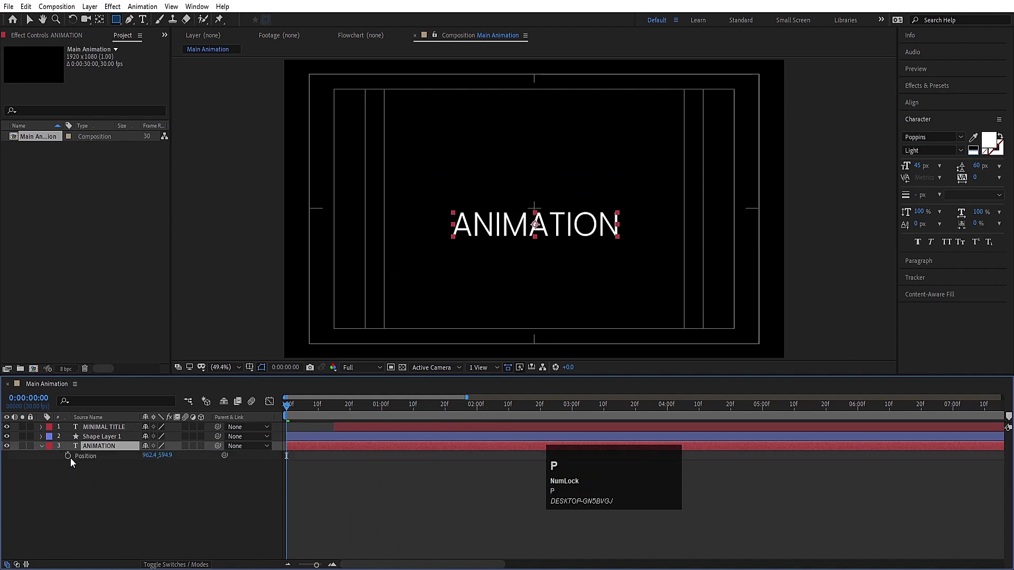
pyautogui.click(73, 461)
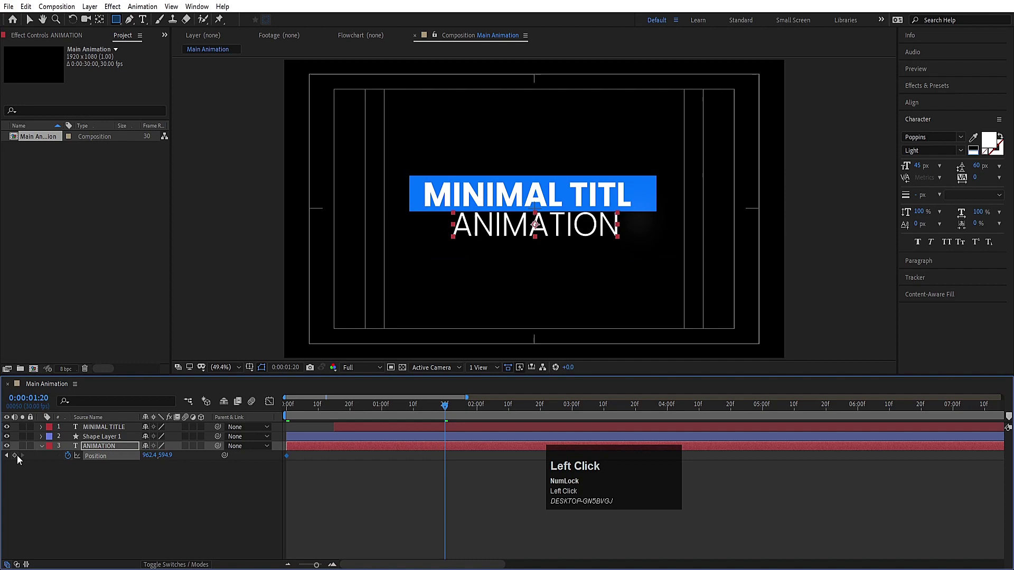
pyautogui.press('j')
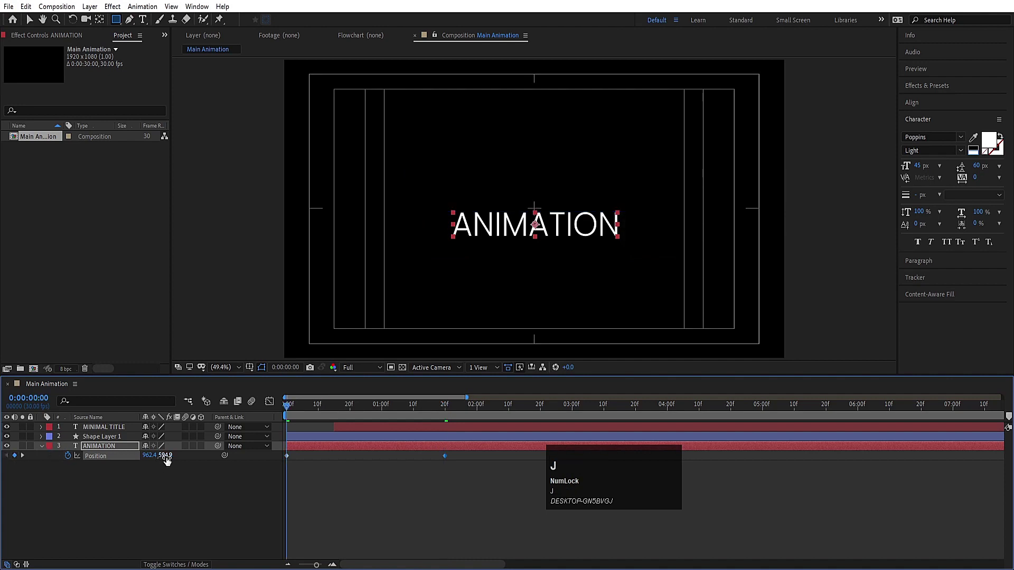
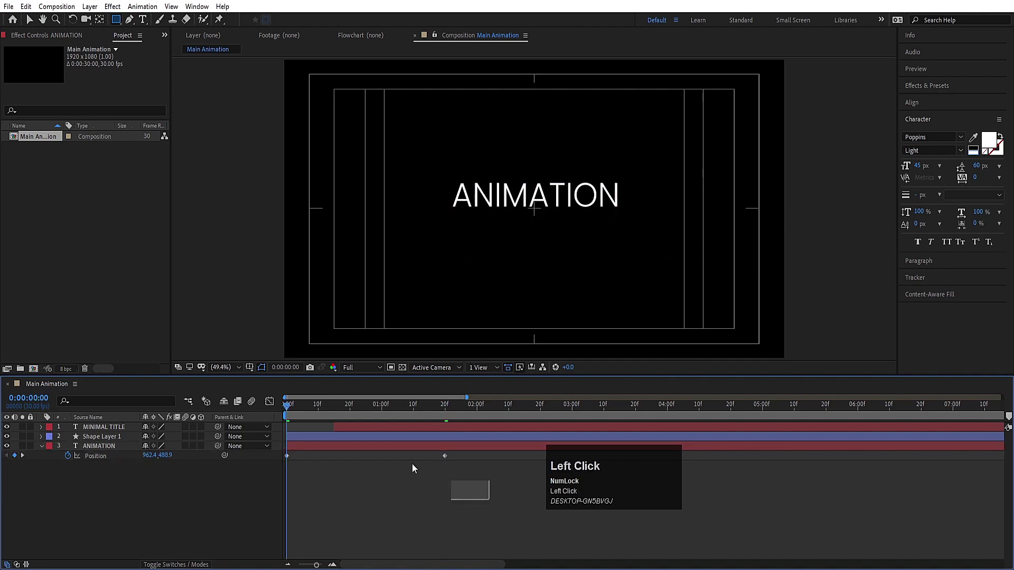
pyautogui.press('F9')
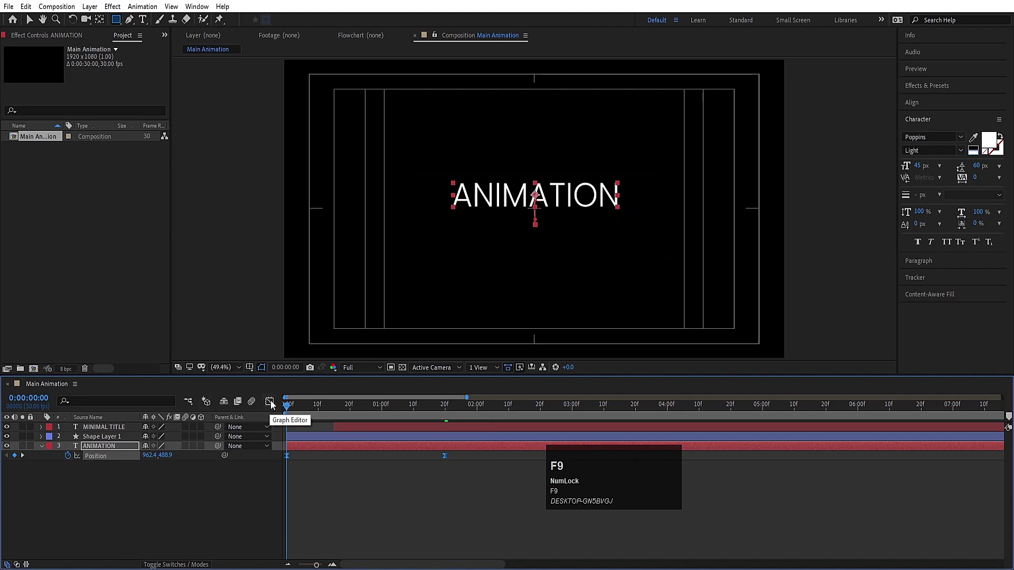
# Shape the position easing in the Graph Editor and nudge ANIMATION slightly lower
pyautogui.moveTo(274, 404); pyautogui.dragTo(540, 450)
pyautogui.click(327, 533)
pyautogui.click(388, 453)
pyautogui.press('k')
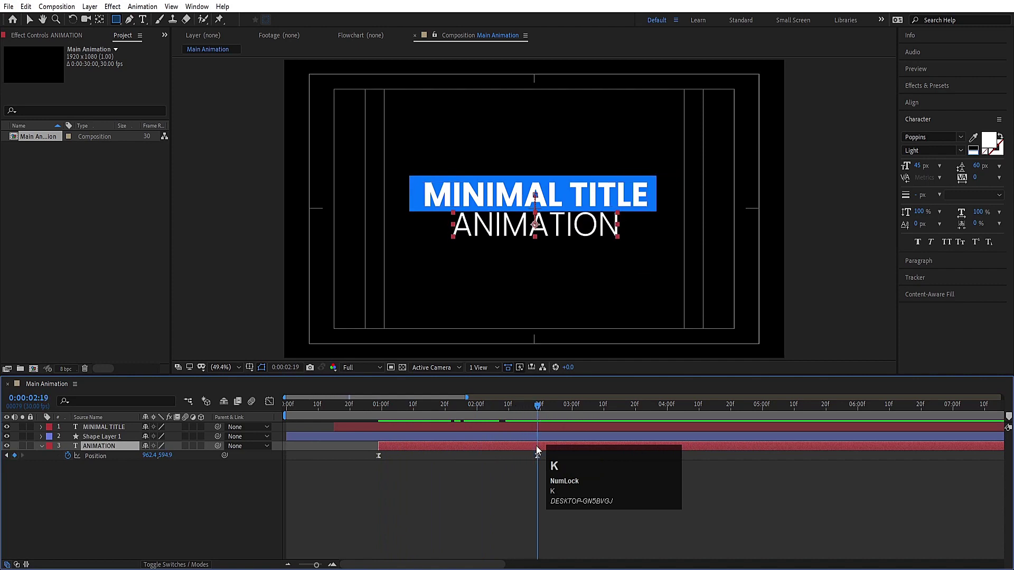
pyautogui.press('Down')
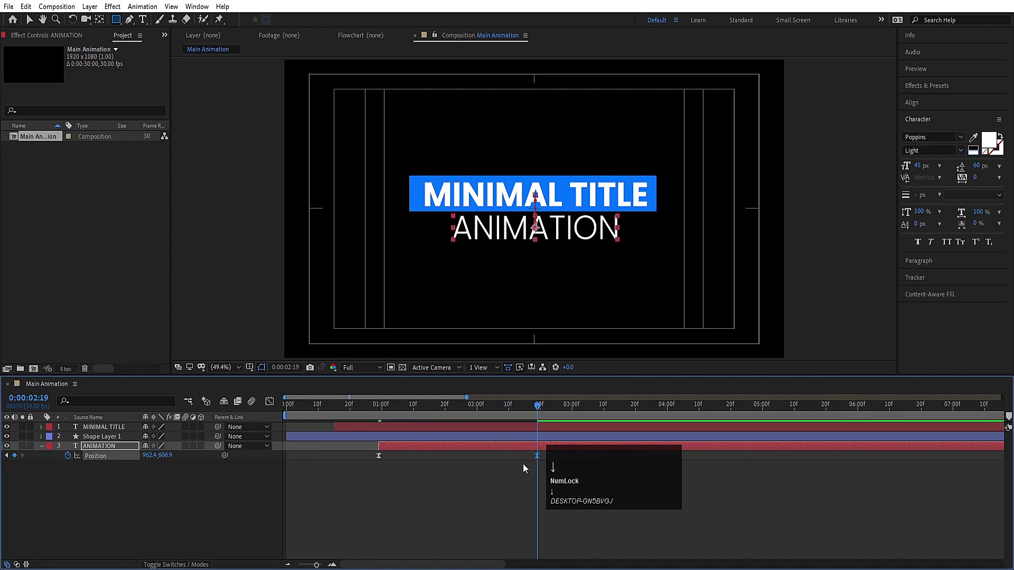
pyautogui.click(239, 487)
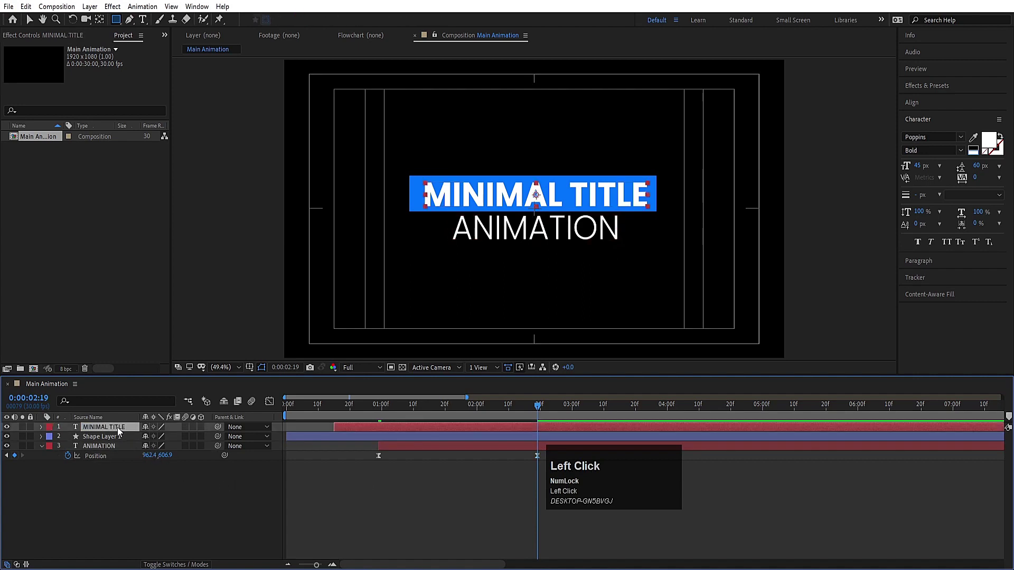
# Duplicate the blue bar Shape Layer 1 and give the copy a white stroke with no fill
pyautogui.press('Up')
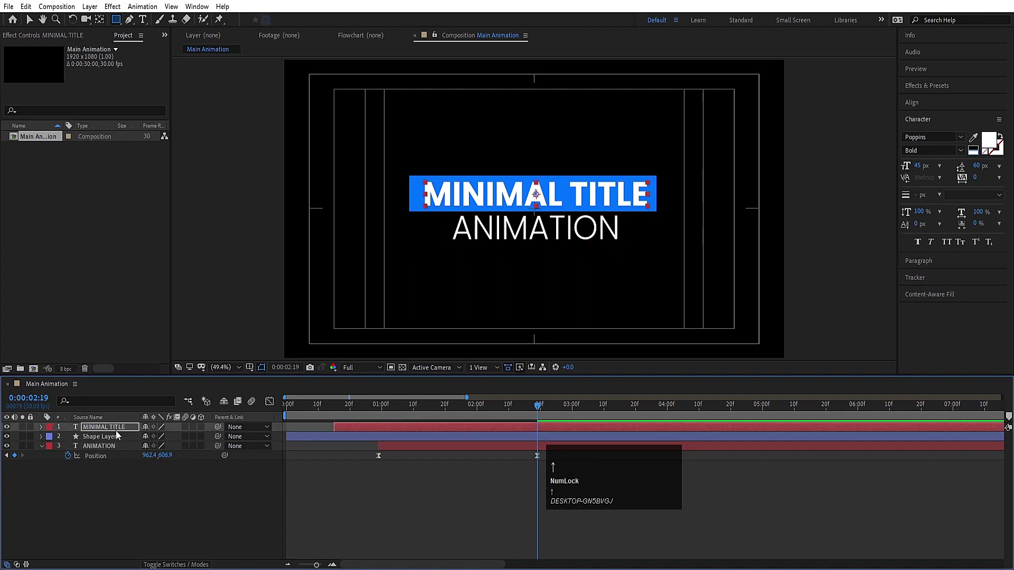
pyautogui.click(79, 460)
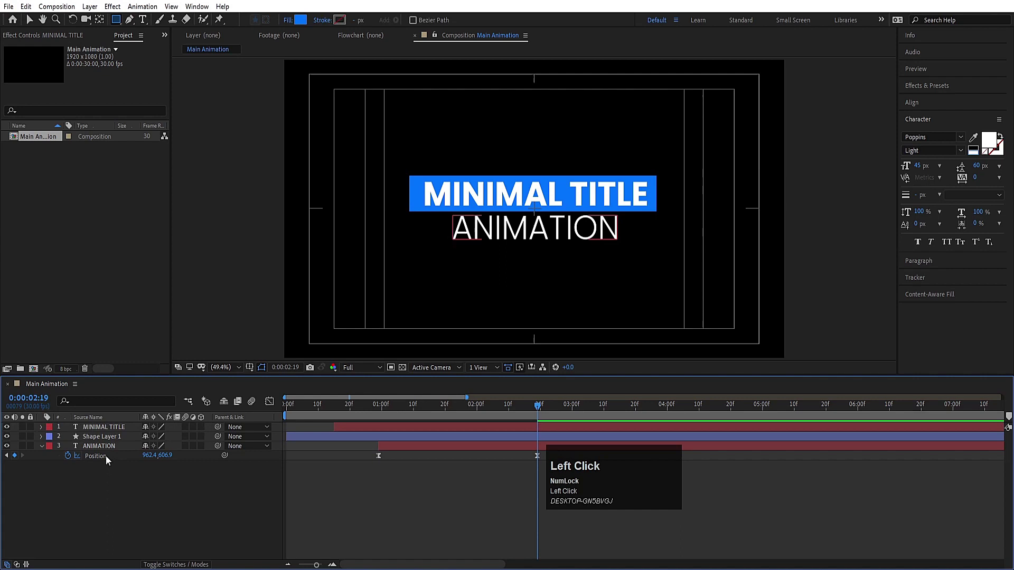
pyautogui.press('p')
pyautogui.press('Right')
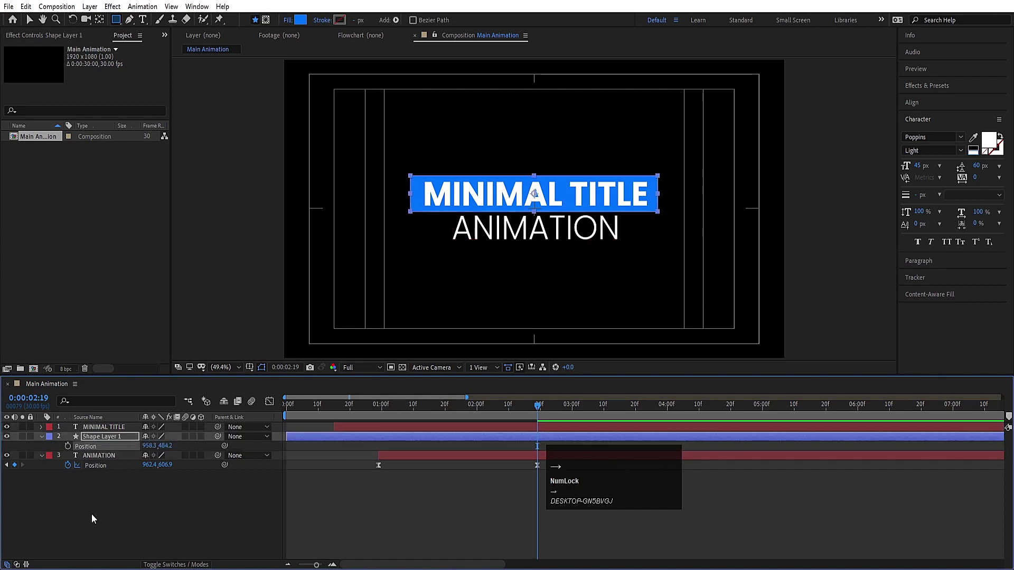
pyautogui.click(95, 518)
pyautogui.press('ctrl+d')
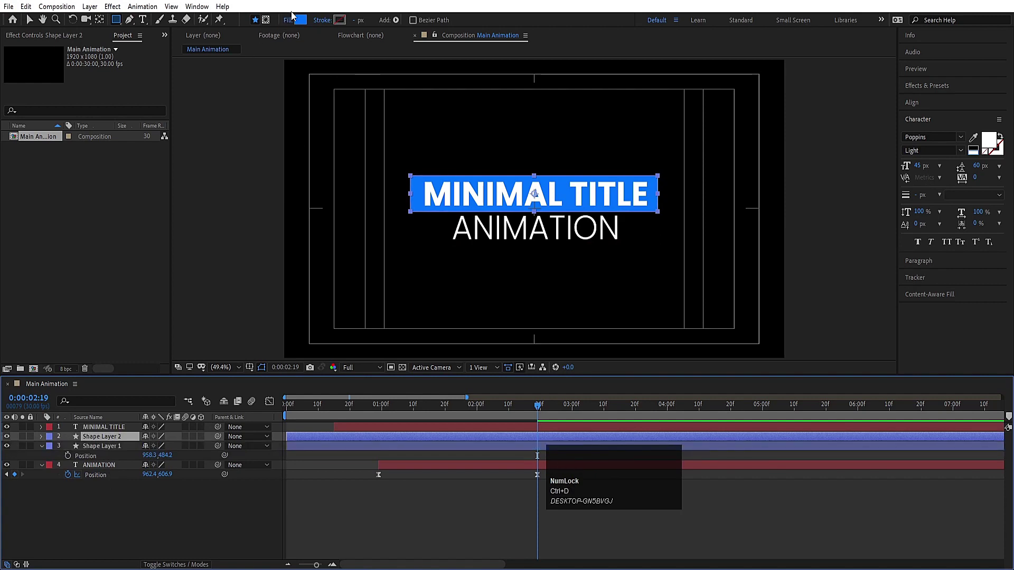
pyautogui.click(292, 22)
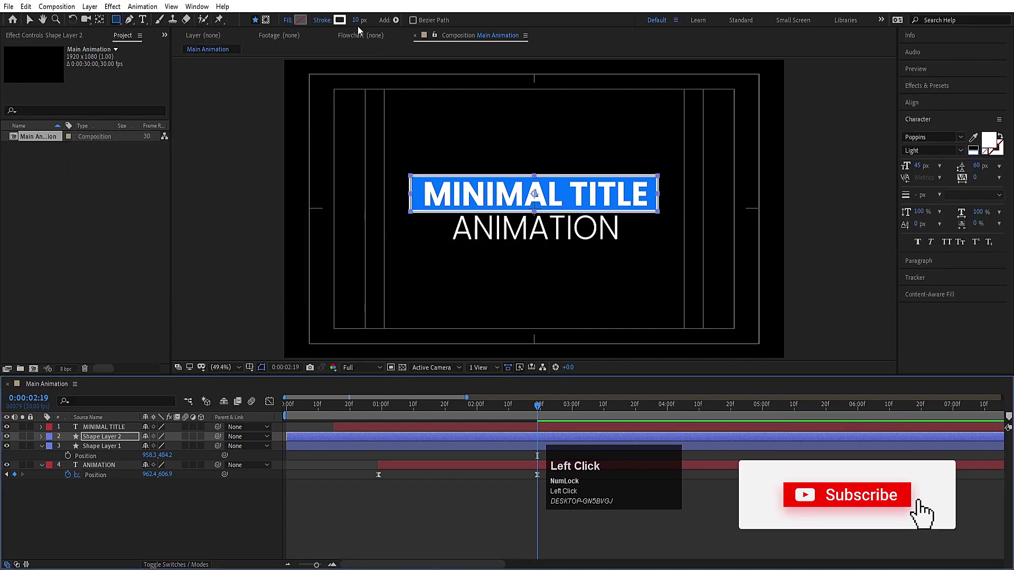
# Set the outline copy's stroke width to 2 px
pyautogui.press('Return')
pyautogui.click(114, 442)
pyautogui.press('Up')
pyautogui.press('Left')
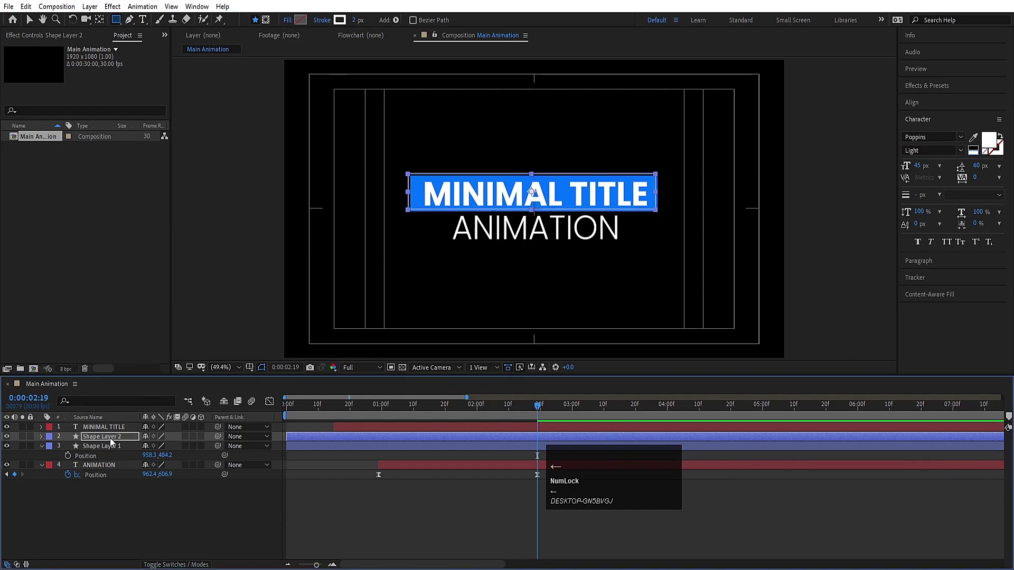
pyautogui.press('Up')
pyautogui.press('Left')
# Offset the outline copy to start a few frames later and select all layers
pyautogui.moveTo(321, 513); pyautogui.dragTo(121, 504)
pyautogui.press('u')
pyautogui.write('uu')
pyautogui.press('ctrl+a')
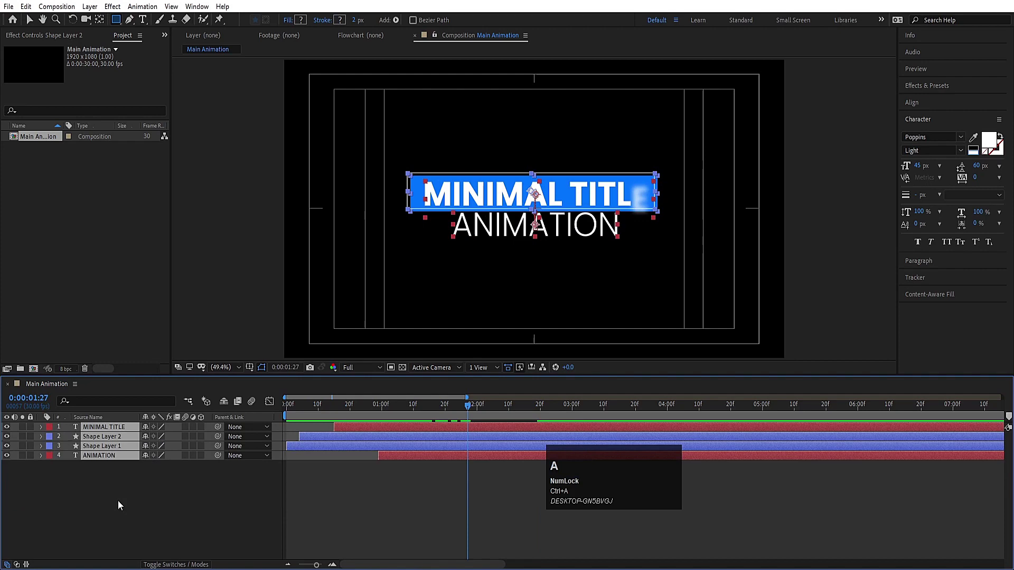
# Pre-compose all title layers into a nested composition named 'Title-' and search 'tran' in Effects & Presets
pyautogui.press('ctrl+shift+c')
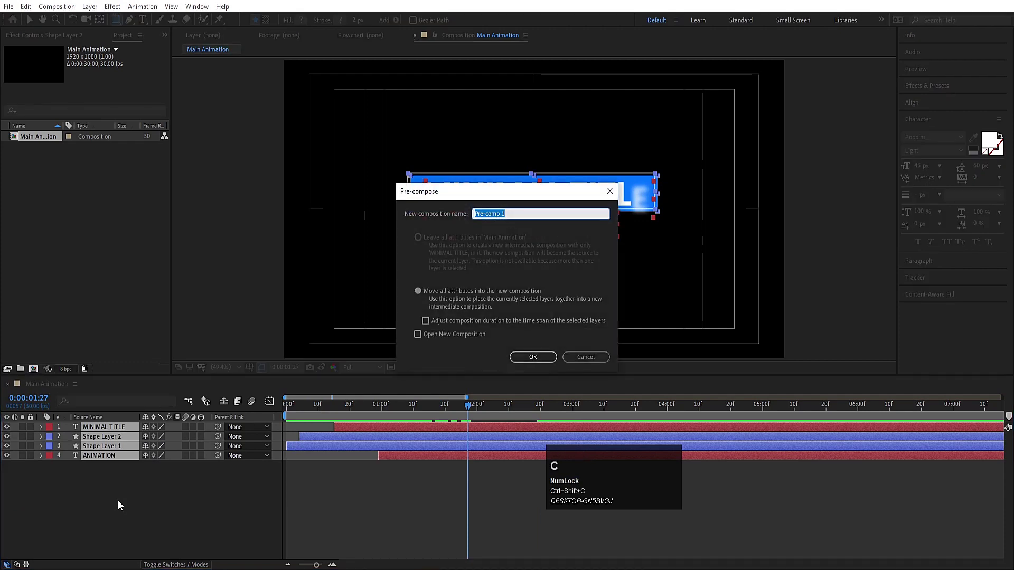
pyautogui.write('tel')
pyautogui.write('le')
pyautogui.press('Return')
pyautogui.click(917, 90)
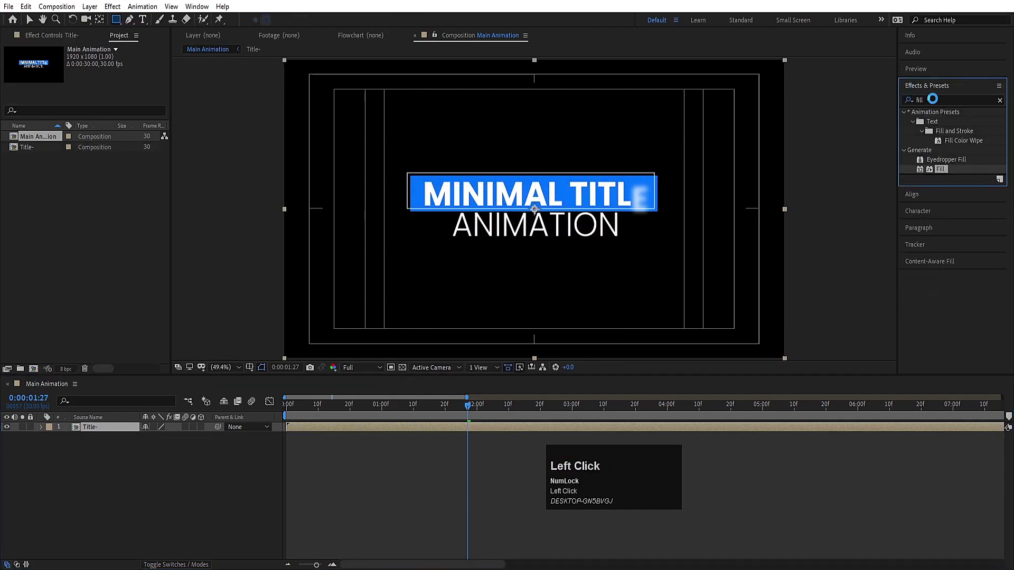